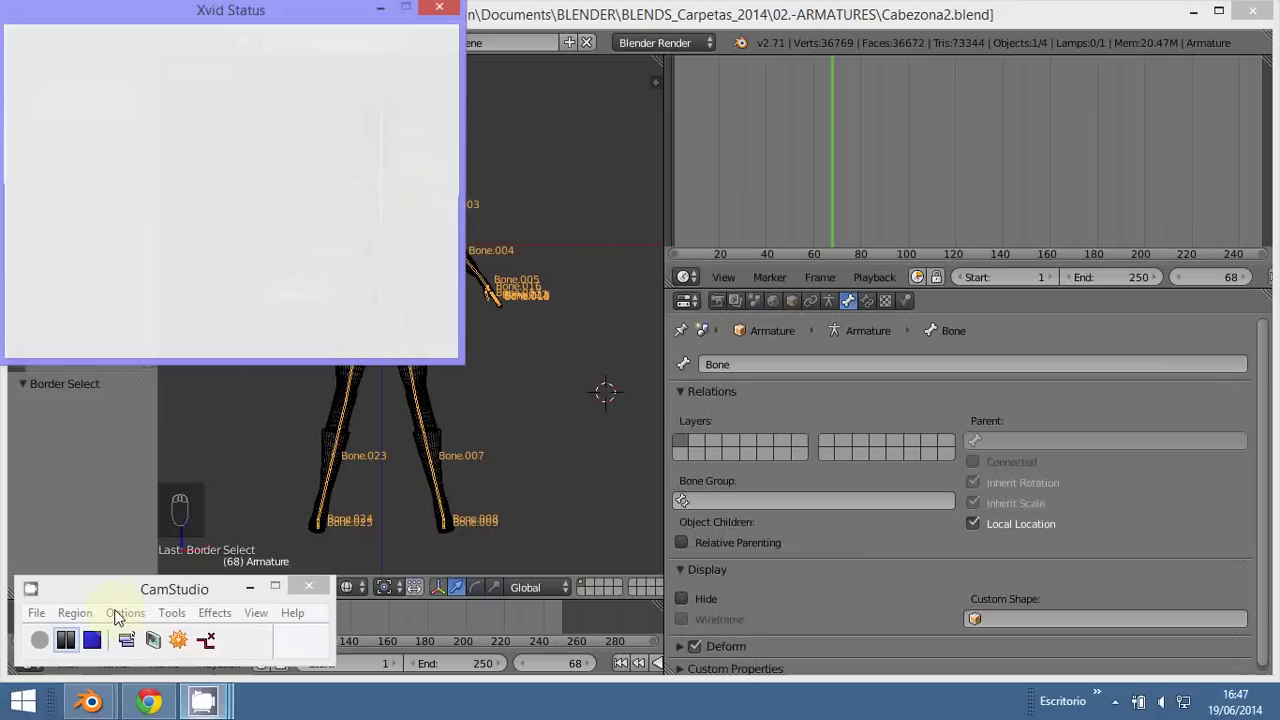
# Step: Toggle shading and adjust the view around the posed character
pyautogui.click(533, 416)
pyautogui.press('z')
pyautogui.press('z')
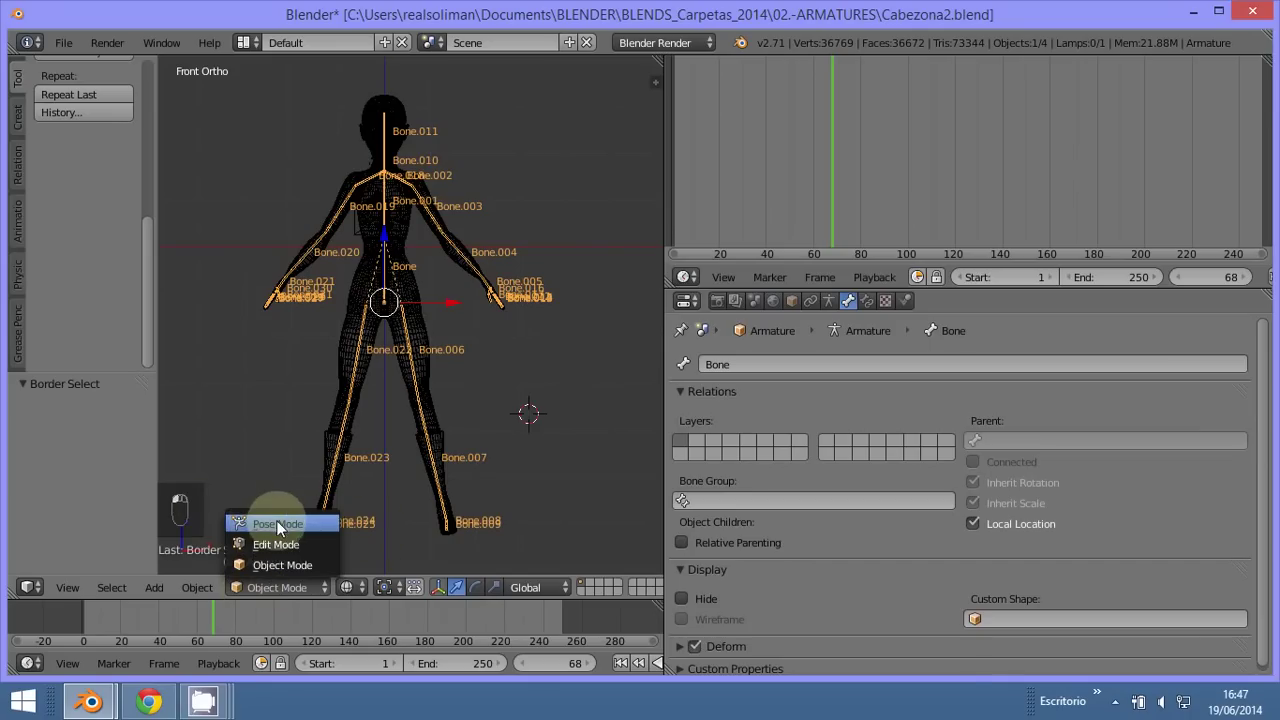
pyautogui.moveTo(413, 352); pyautogui.dragTo(463, 360)
pyautogui.press('r')
pyautogui.moveTo(434, 215); pyautogui.dragTo(479, 247)
# Step: Select the character mesh, leave Pose Mode and show its bone-named Vertex Groups in Object Data
pyautogui.rightClick(437, 372)
pyautogui.moveTo(853, 303); pyautogui.dragTo(529, 402)
pyautogui.moveTo(456, 363); pyautogui.dragTo(416, 552)
pyautogui.press('z')
pyautogui.press('z')
pyautogui.moveTo(485, 364); pyautogui.dragTo(472, 352)
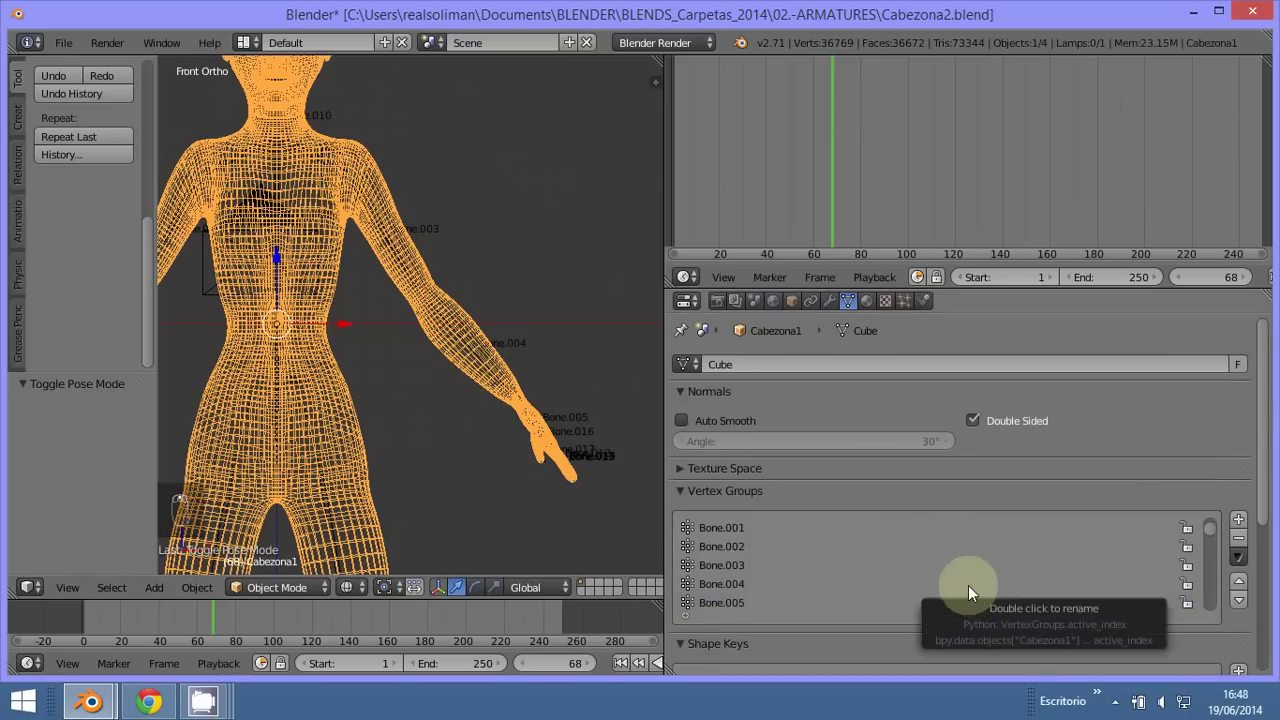
# Step: Review the mesh's Armature and Subsurf modifiers, then put the mesh into Edit Mode
pyautogui.moveTo(727, 602); pyautogui.dragTo(915, 457)
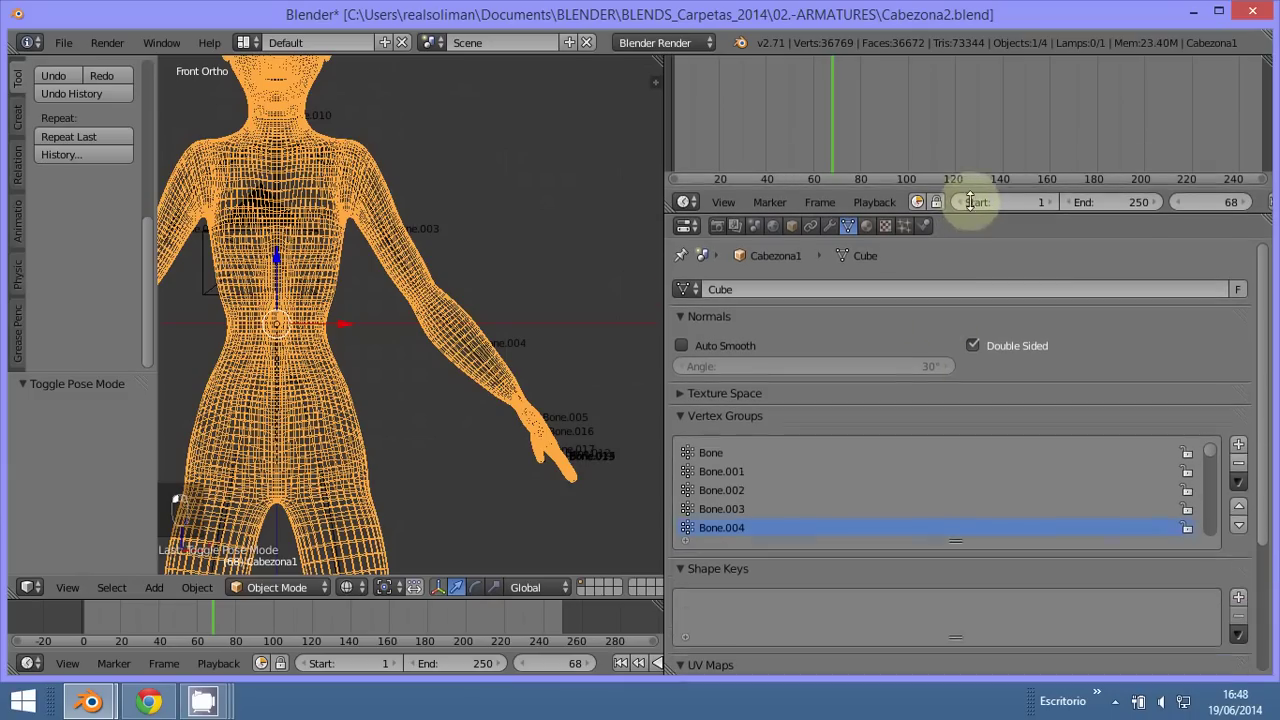
pyautogui.click(437, 548)
pyautogui.moveTo(832, 184); pyautogui.dragTo(264, 590)
pyautogui.click(276, 589)
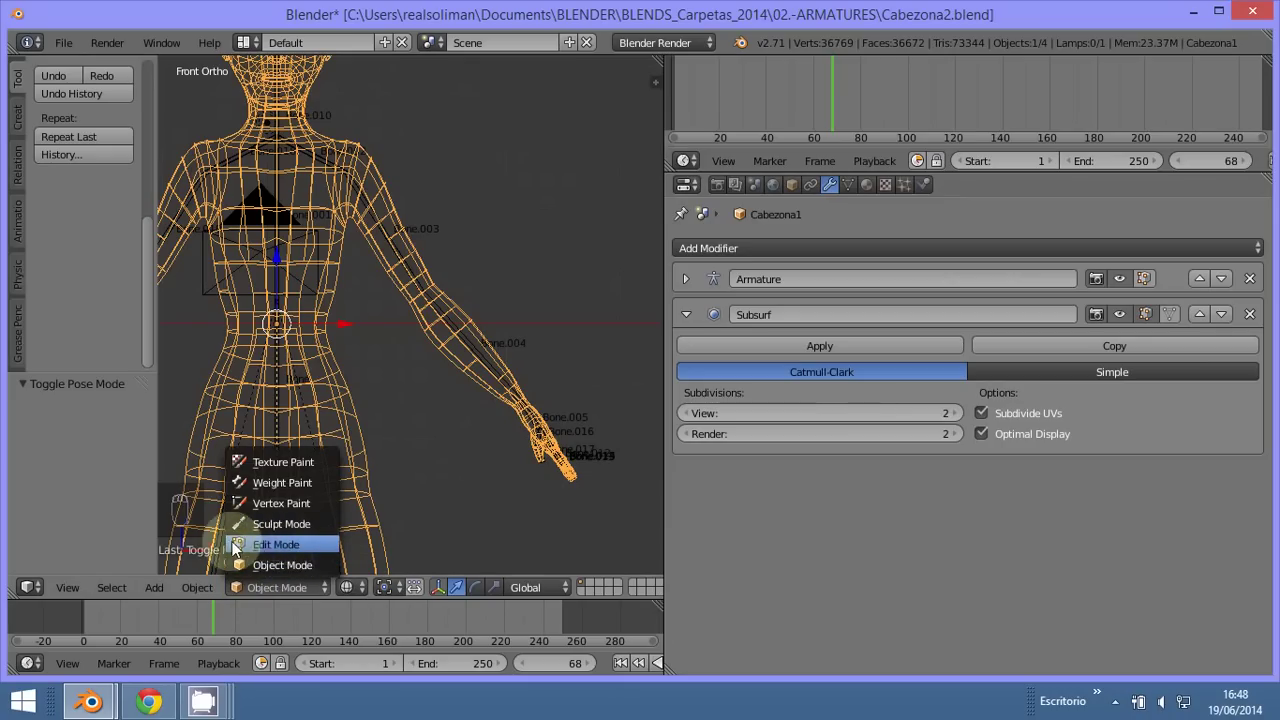
pyautogui.press('a')
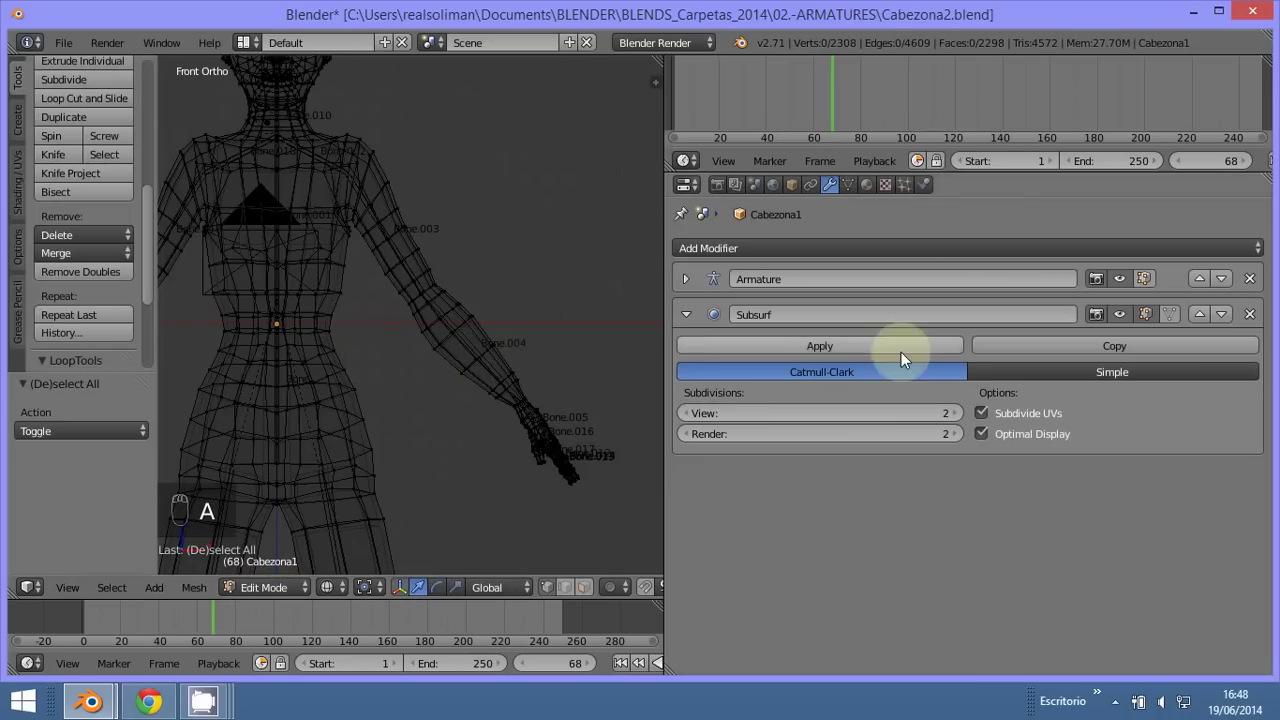
# Step: Select the Bone.014 vertex group and view its hand vertices with solid textured shading
pyautogui.moveTo(850, 190); pyautogui.dragTo(1058, 491)
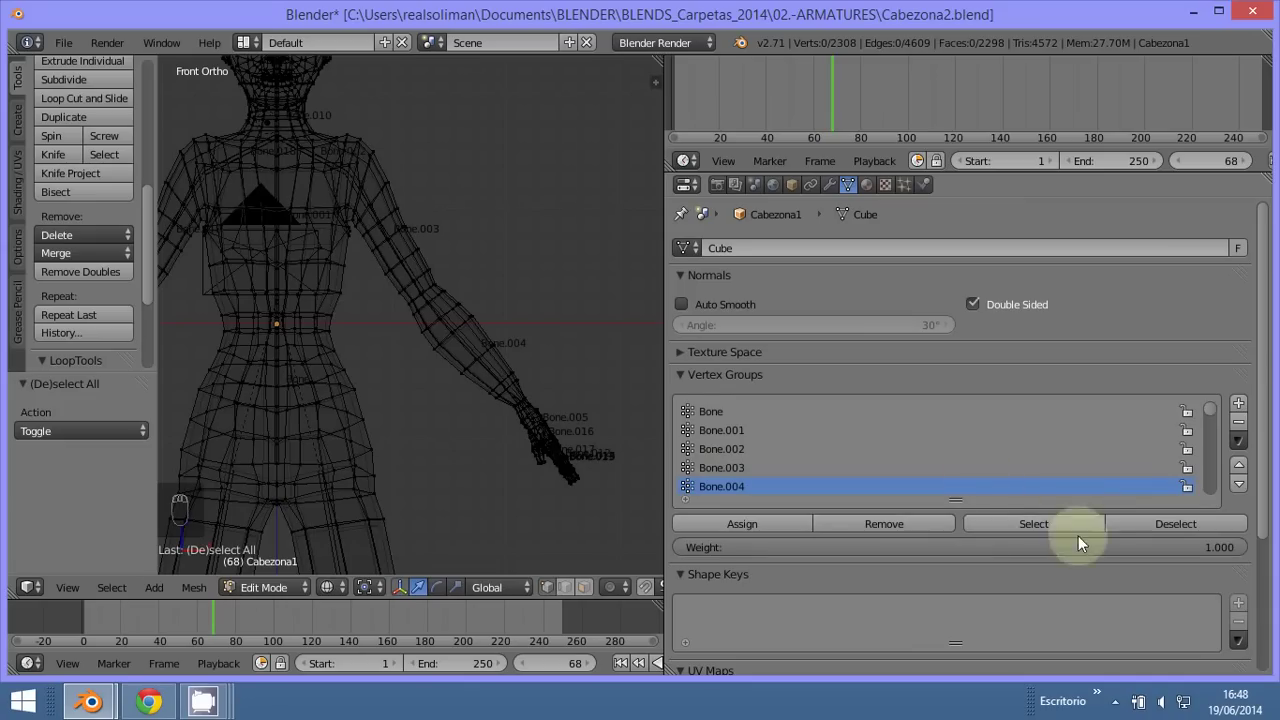
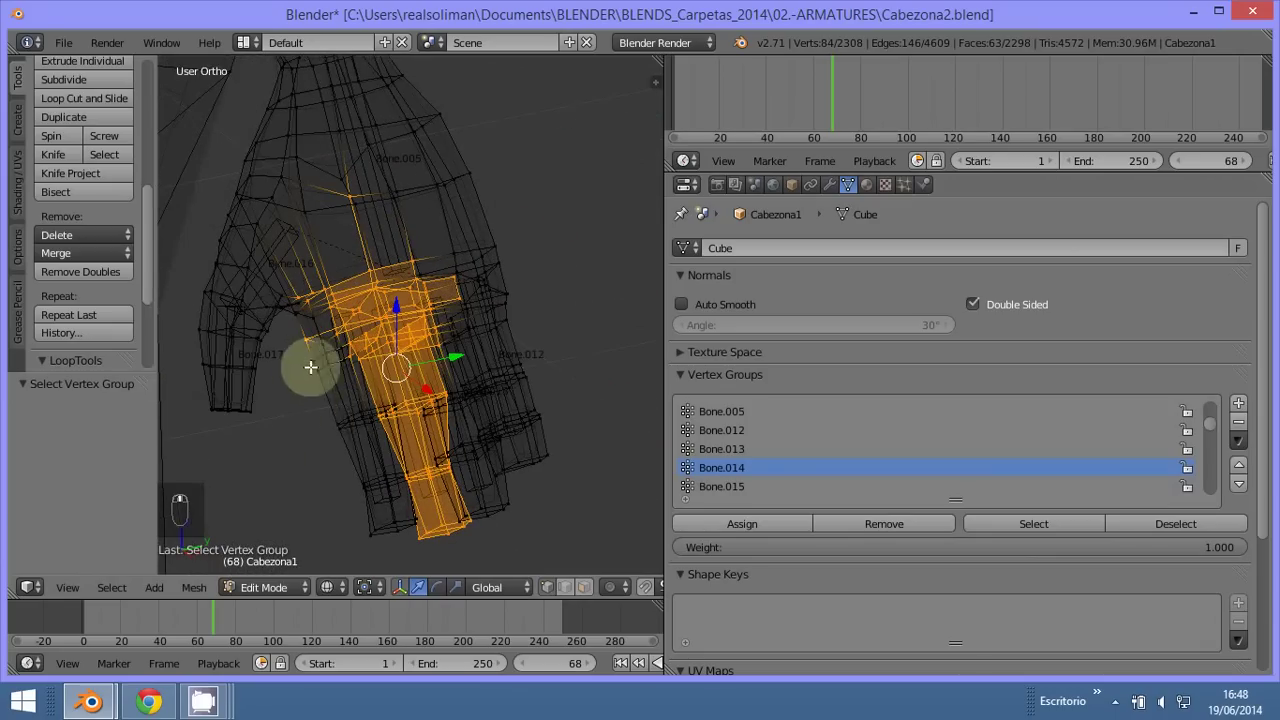
pyautogui.middleClick(663, 663)
pyautogui.middleClick(663, 663)
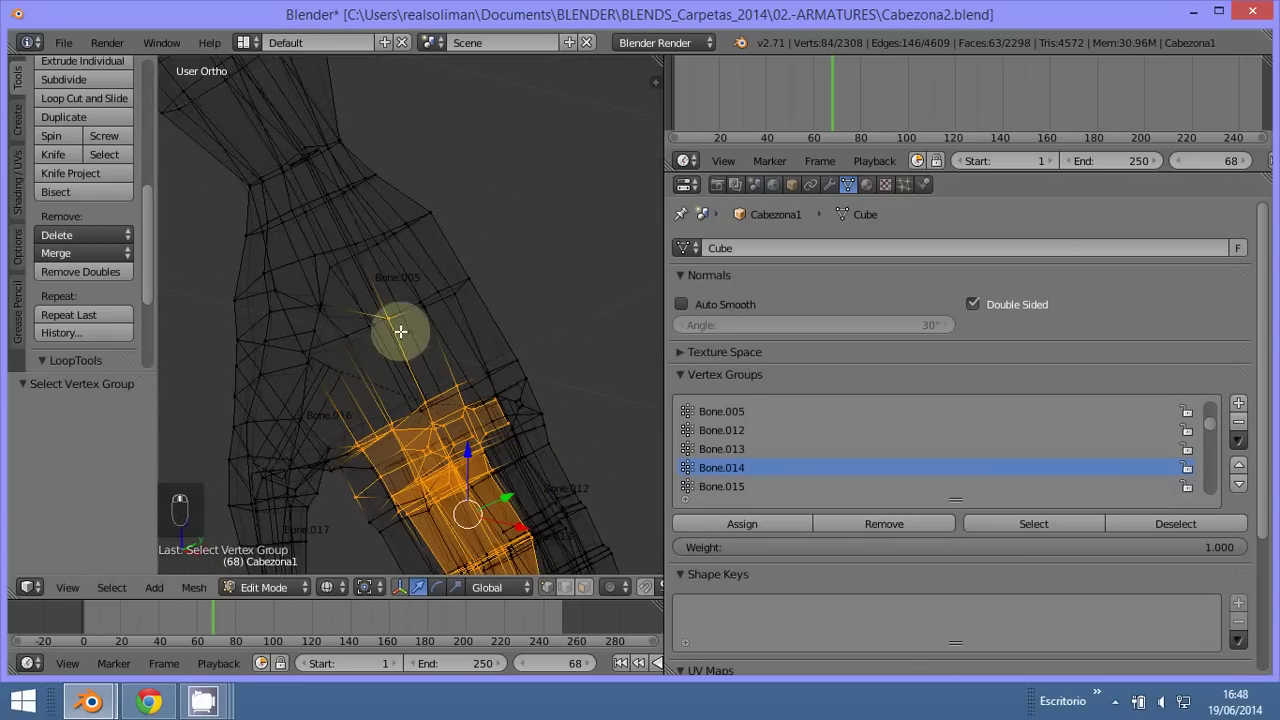
pyautogui.moveTo(664, 663); pyautogui.dragTo(897, 522)
pyautogui.press('z')
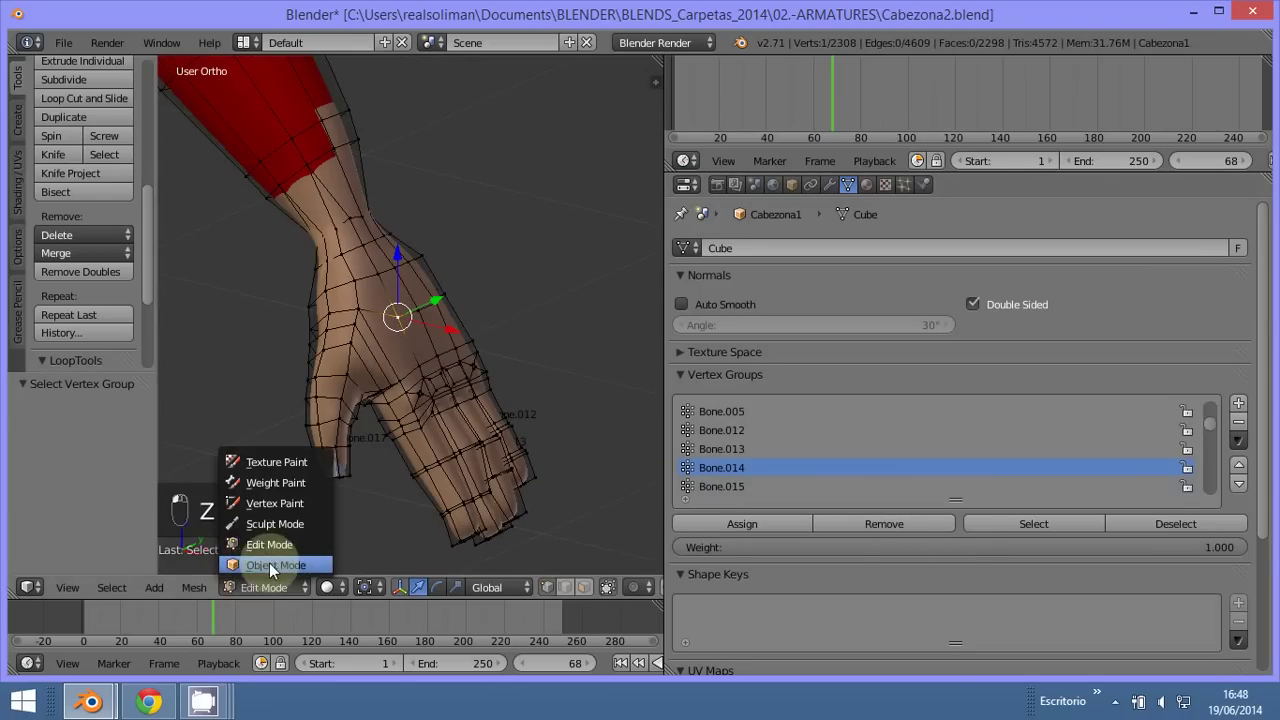
# Step: Return to wireframe, leave Edit Mode on the mesh and make the armature active again
pyautogui.press('z')
pyautogui.moveTo(404, 364); pyautogui.dragTo(462, 485)
pyautogui.press('r')
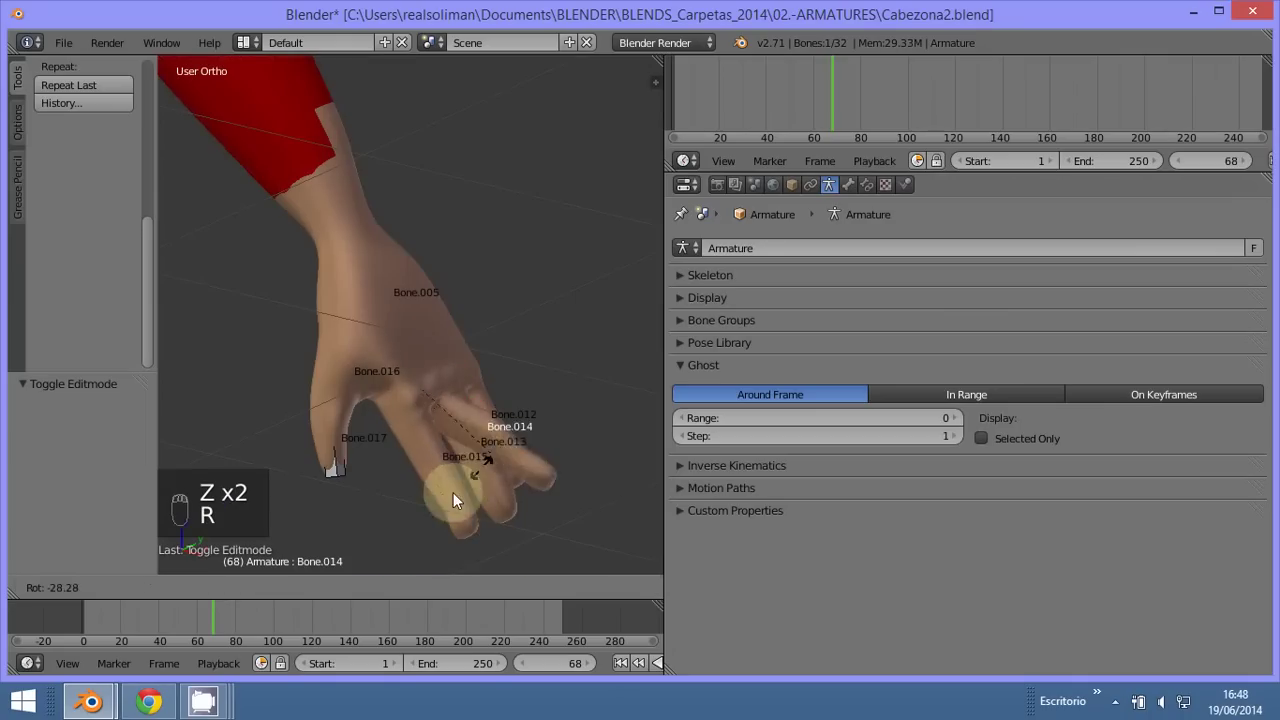
# Step: Select the Bone.016 arm bone and zoom out to see the whole character
pyautogui.rightClick(352, 429)
pyautogui.moveTo(310, 436); pyautogui.dragTo(331, 463)
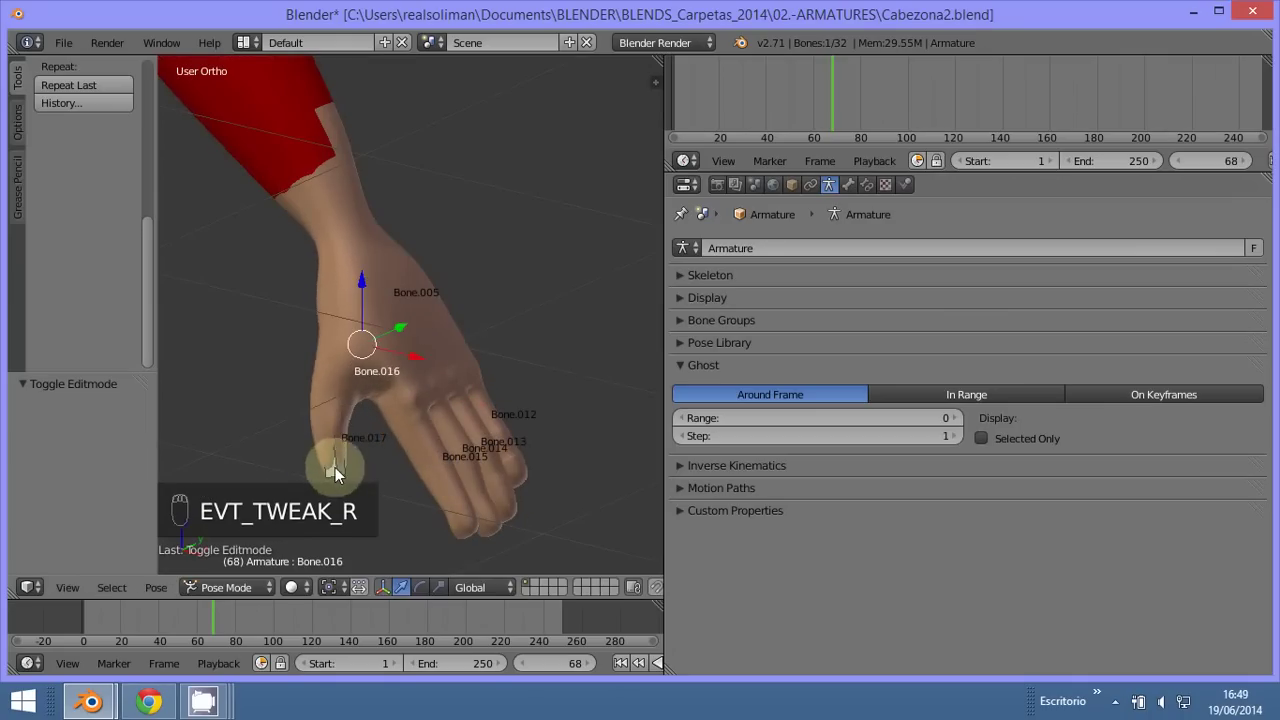
pyautogui.press('r')
pyautogui.moveTo(390, 477); pyautogui.dragTo(412, 412)
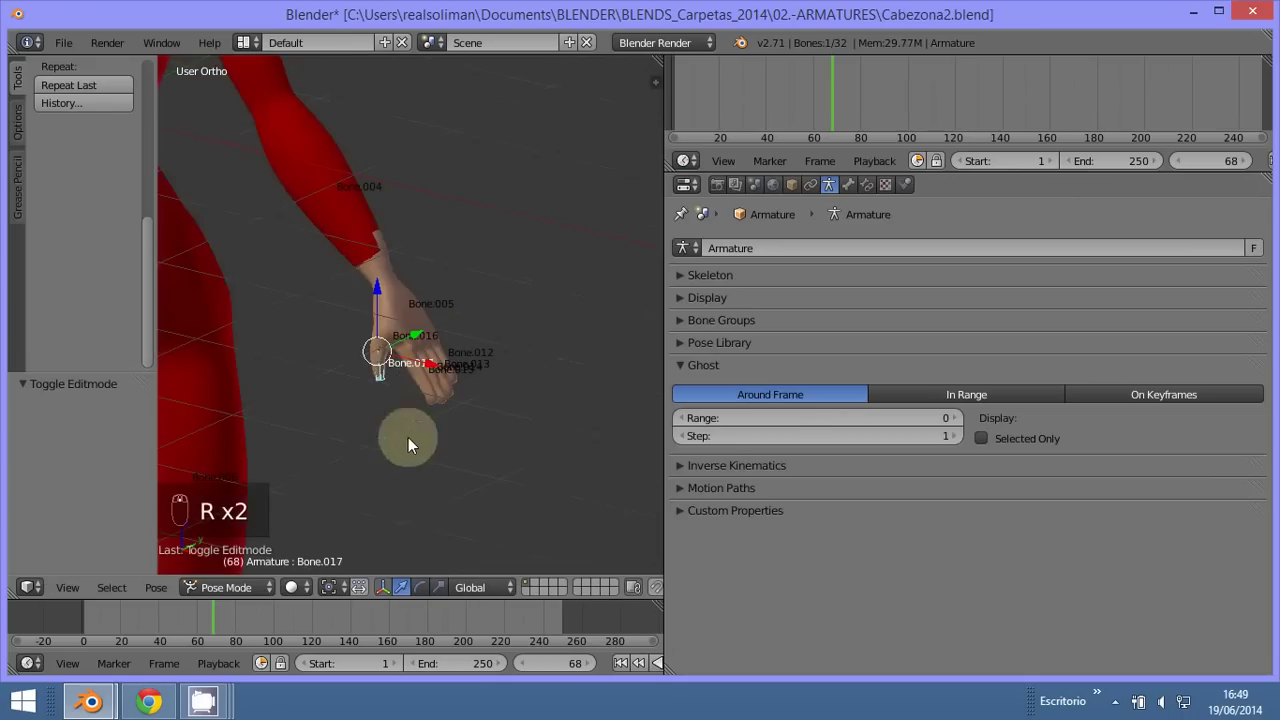
pyautogui.rightClick(430, 352)
pyautogui.press('r')
pyautogui.moveTo(420, 392); pyautogui.dragTo(491, 393)
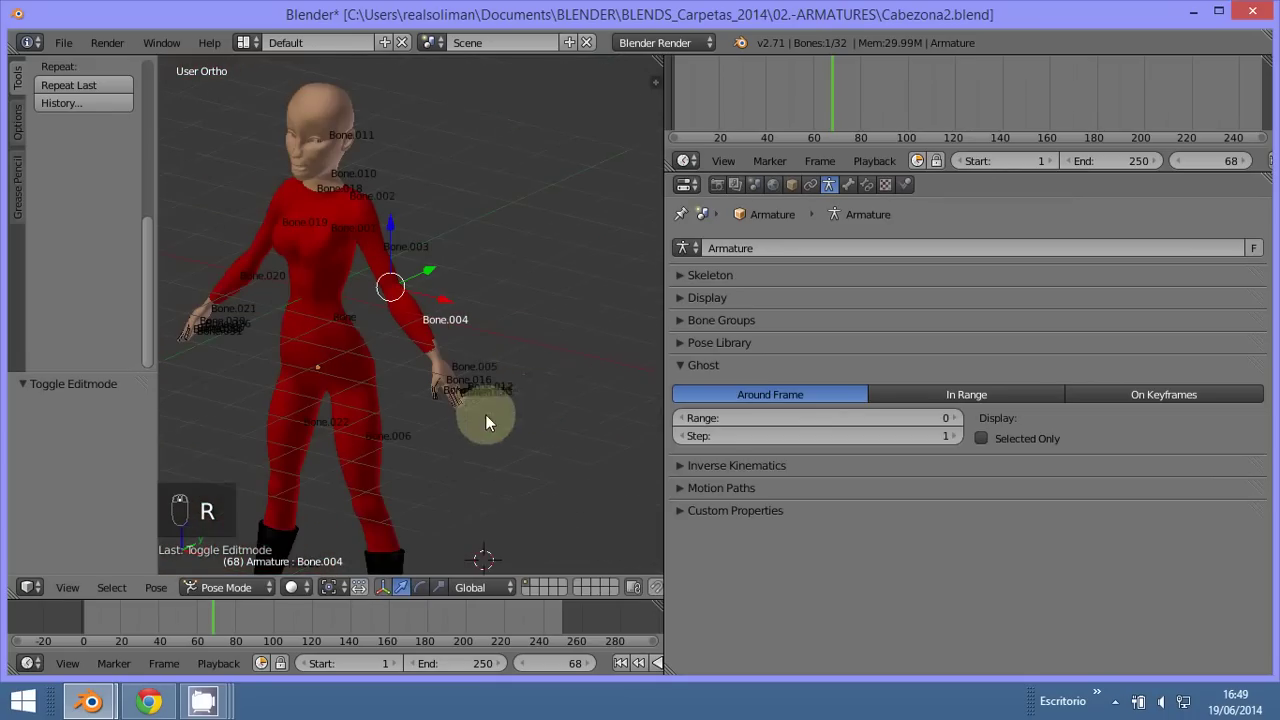
# Step: Set Front Ortho wireframe view, enter Pose Mode and select all 32 bones
pyautogui.press('KP_1')
pyautogui.press('z')
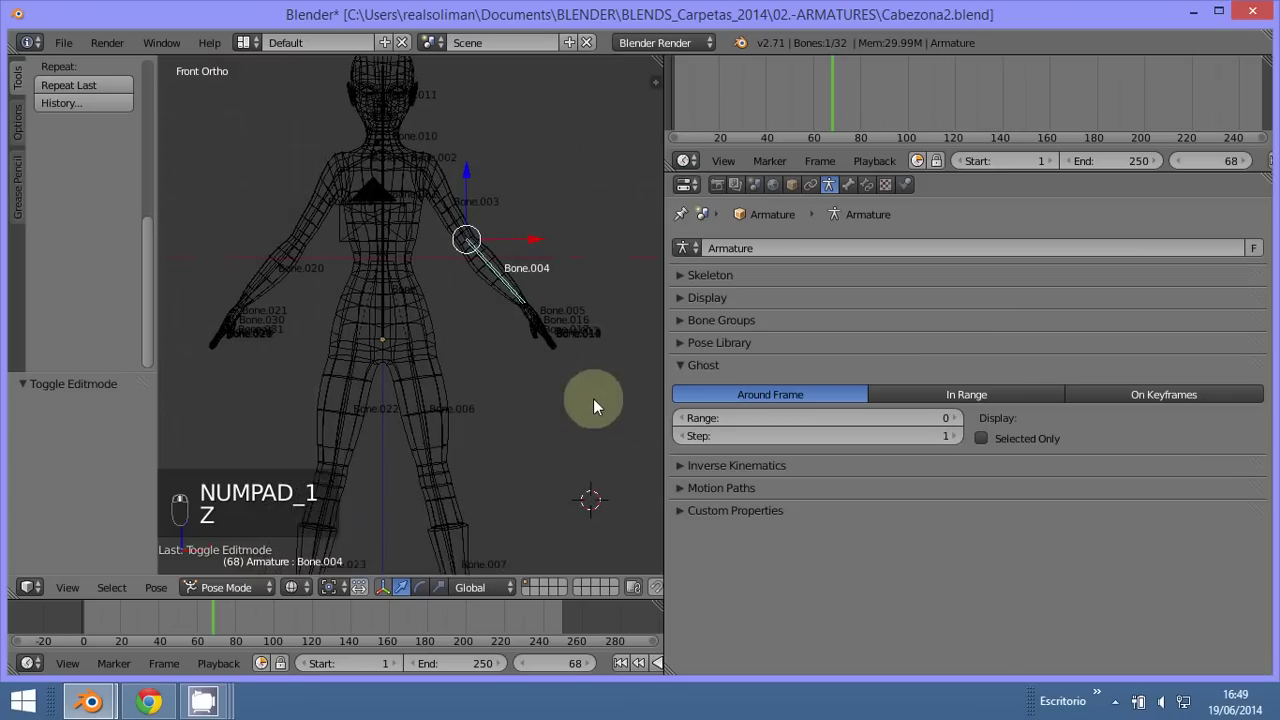
pyautogui.press('a')
pyautogui.press('a')
# Step: Switch the timeline to the Dope Sheet, raise the arm bones and keyframe LocRot at frame 1 as ArmatureAction1
pyautogui.moveTo(663, 664); pyautogui.dragTo(756, 345)
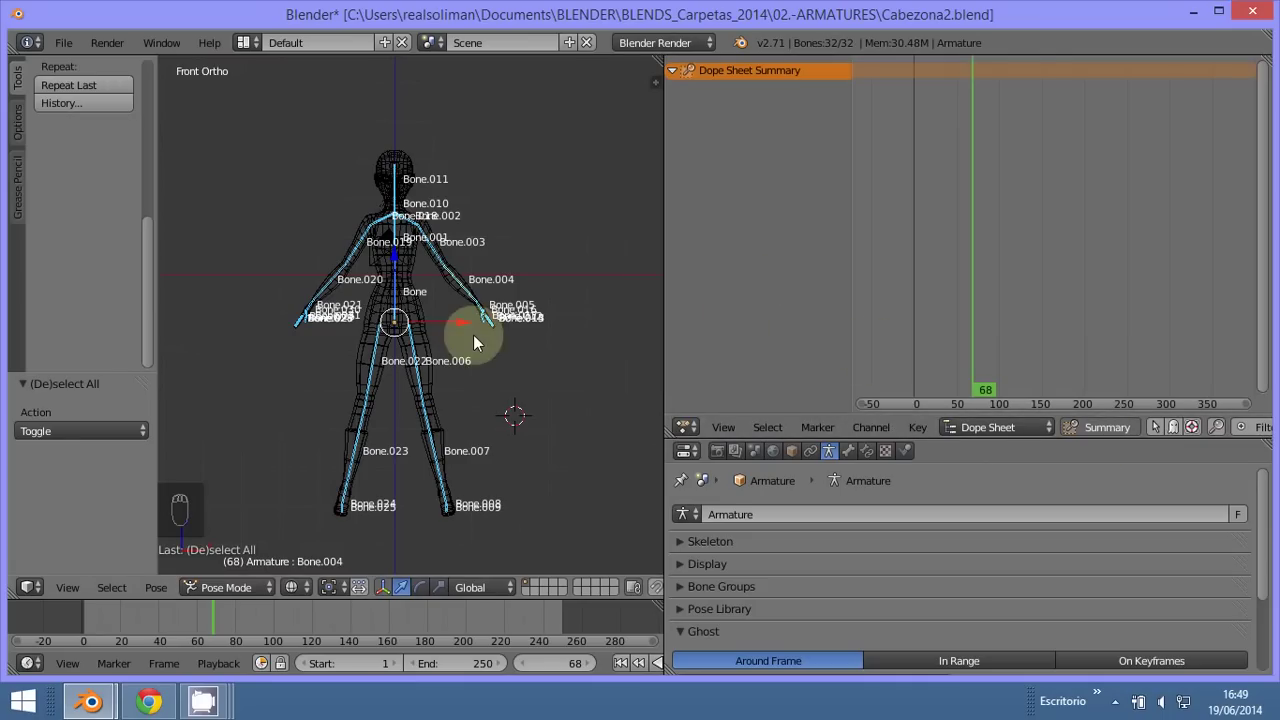
pyautogui.moveTo(622, 669); pyautogui.dragTo(532, 352)
pyautogui.press('i')
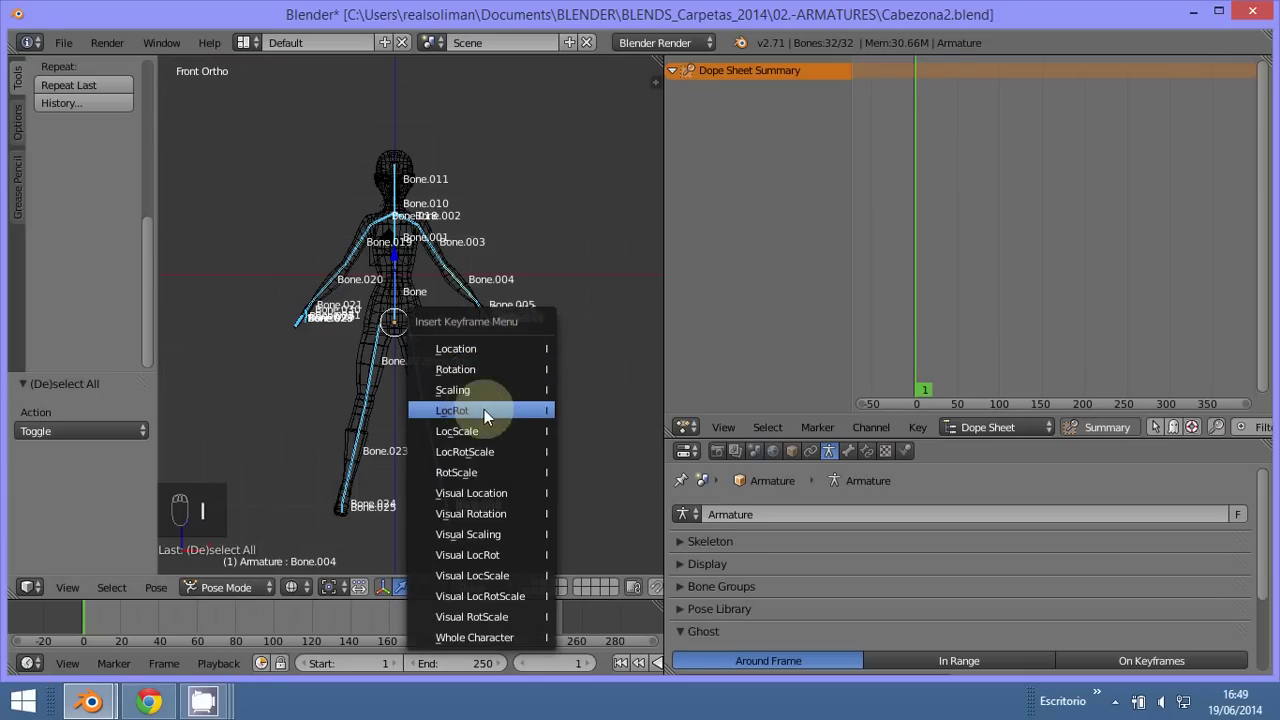
pyautogui.middleClick(486, 418)
pyautogui.moveTo(114, 628); pyautogui.dragTo(393, 253)
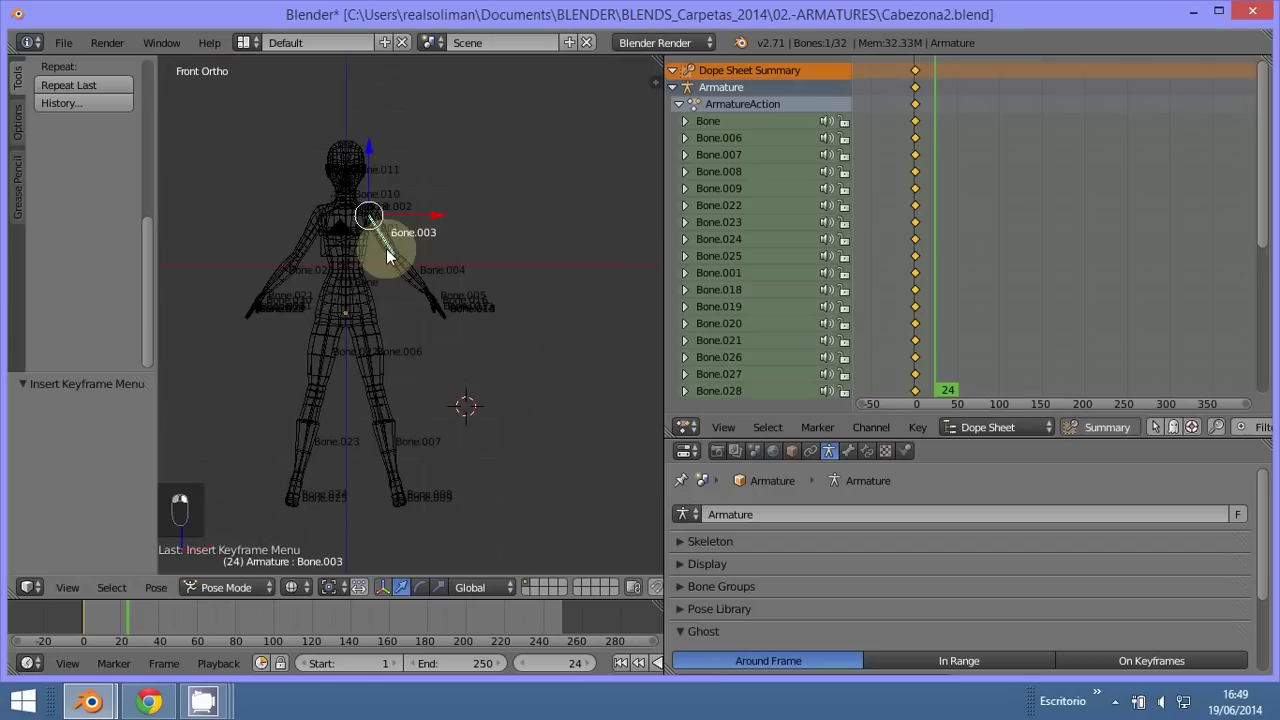
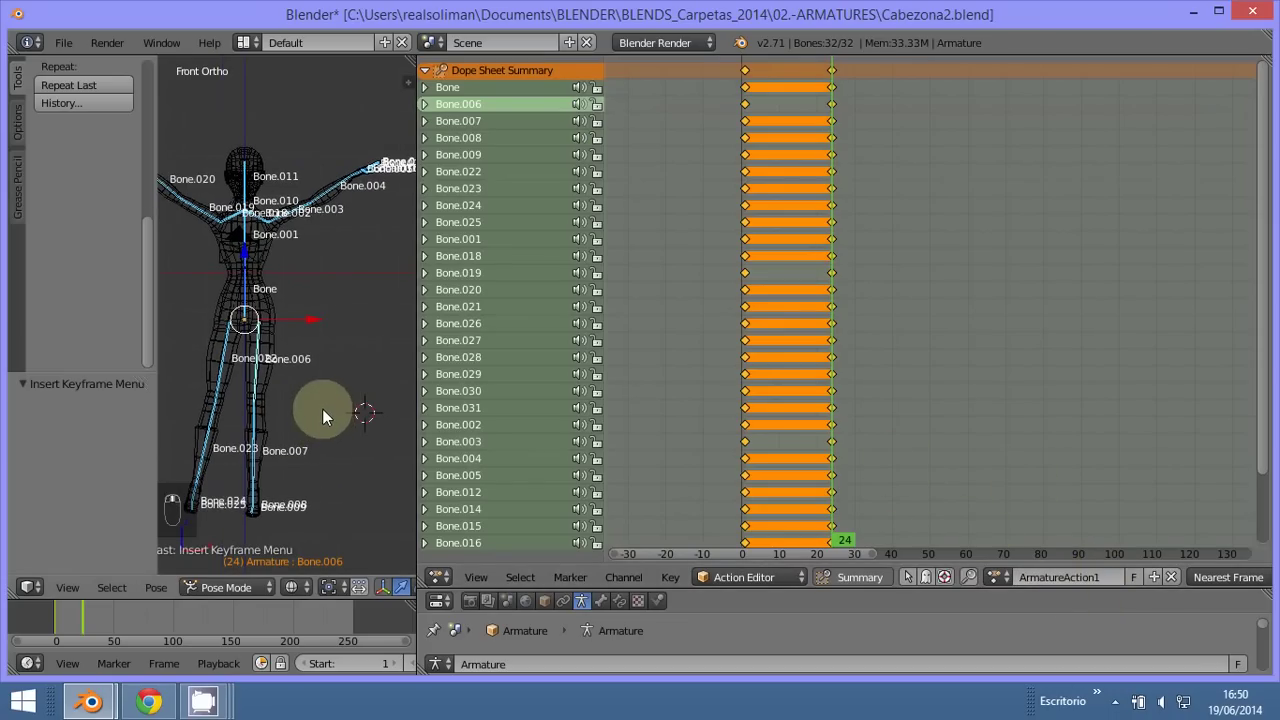
# Step: Create a copy of the action and rename it ArmatureAction2
pyautogui.middleClick(1144, 533)
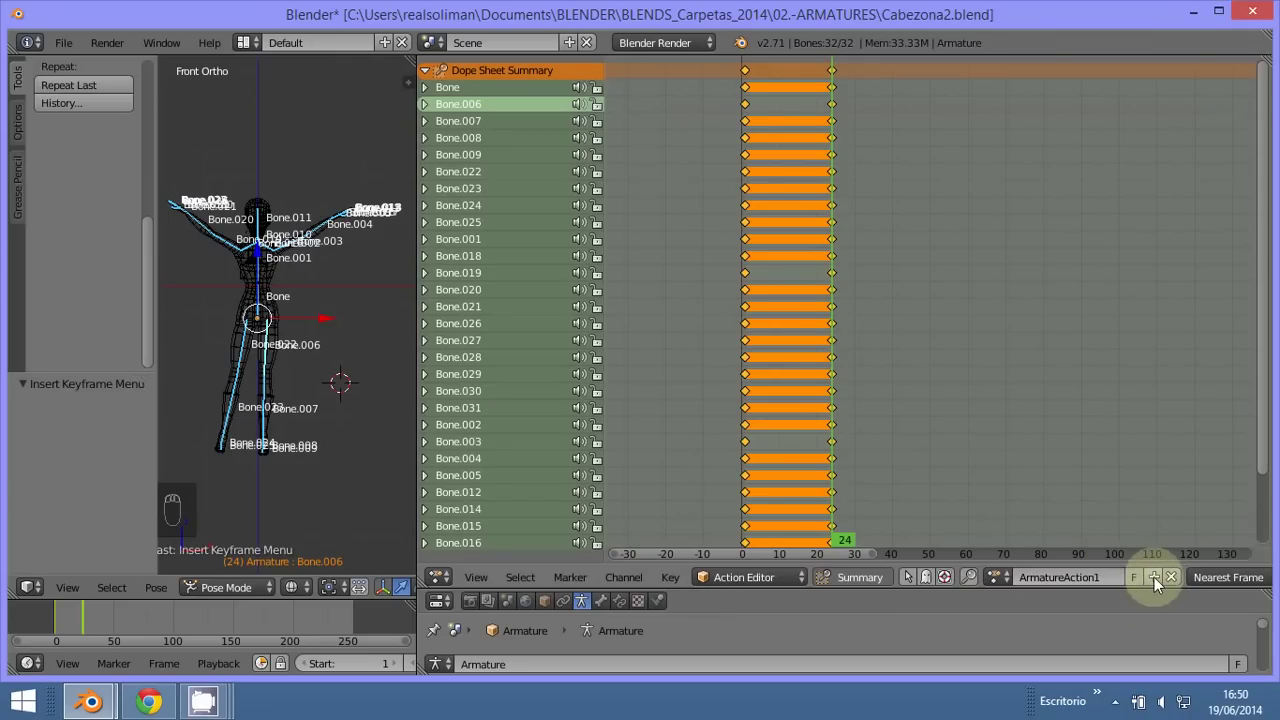
pyautogui.click(1161, 581)
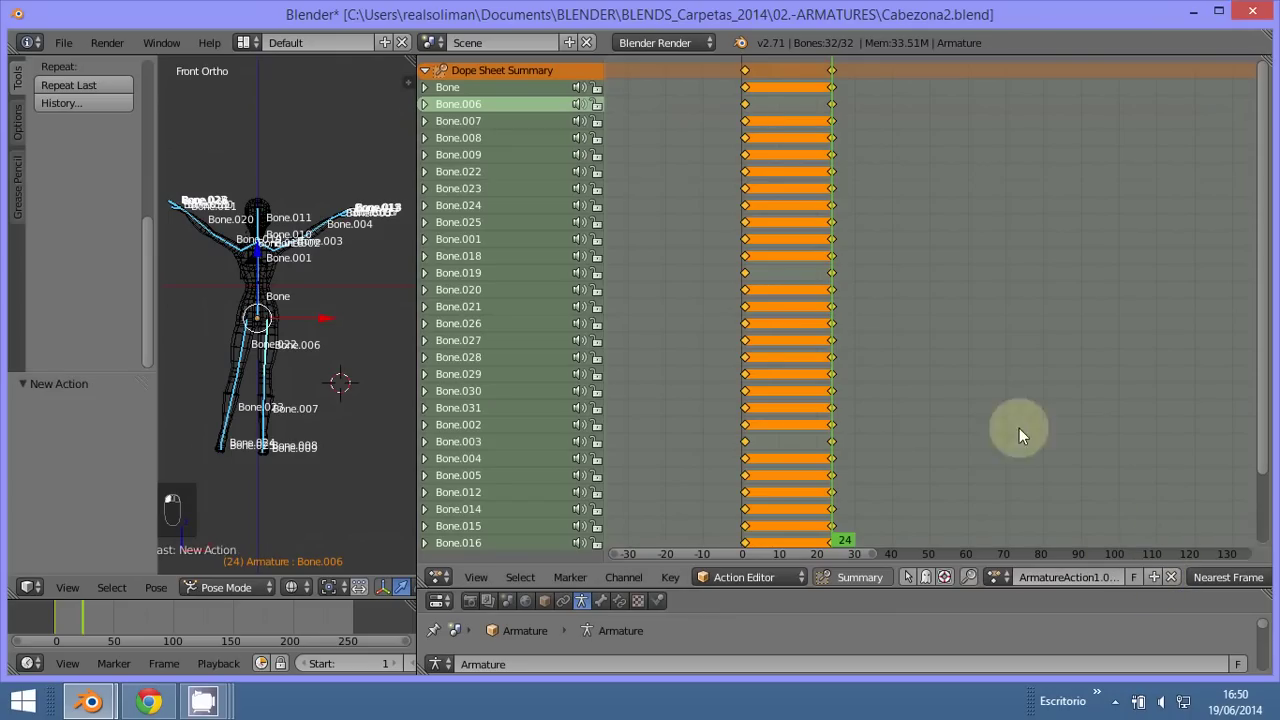
pyautogui.middleClick(906, 373)
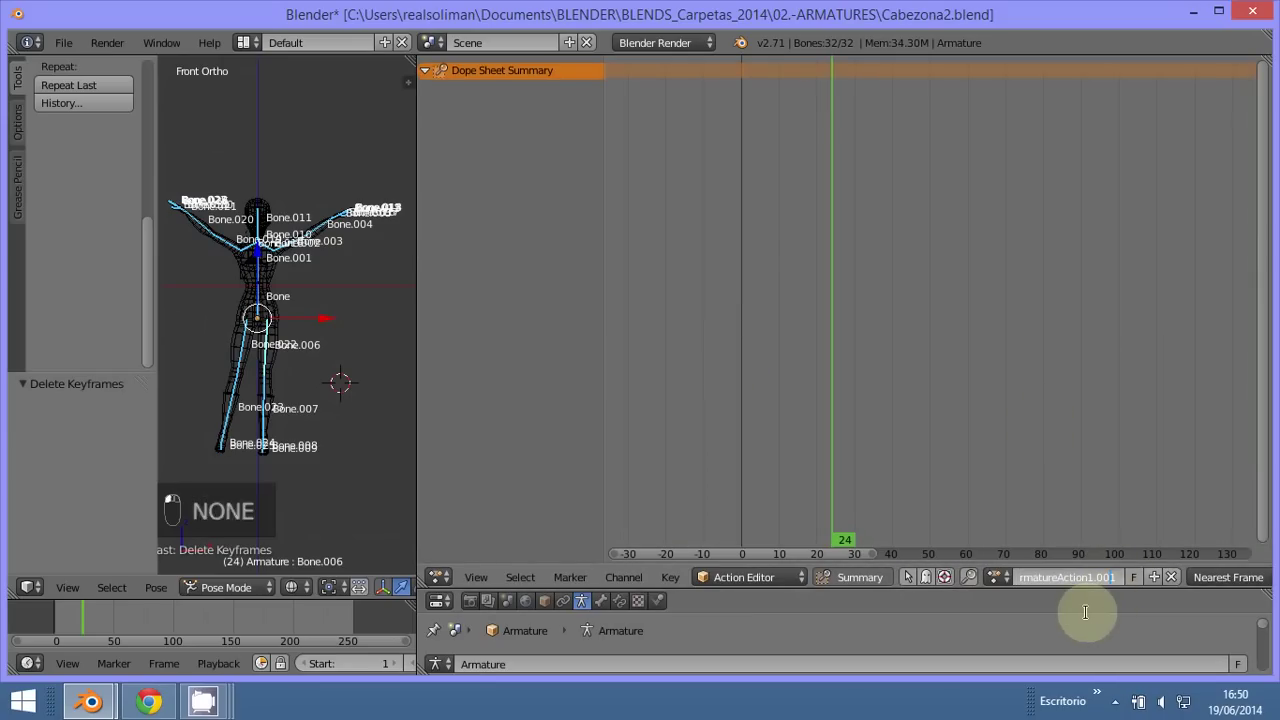
pyautogui.press('BackSpace')
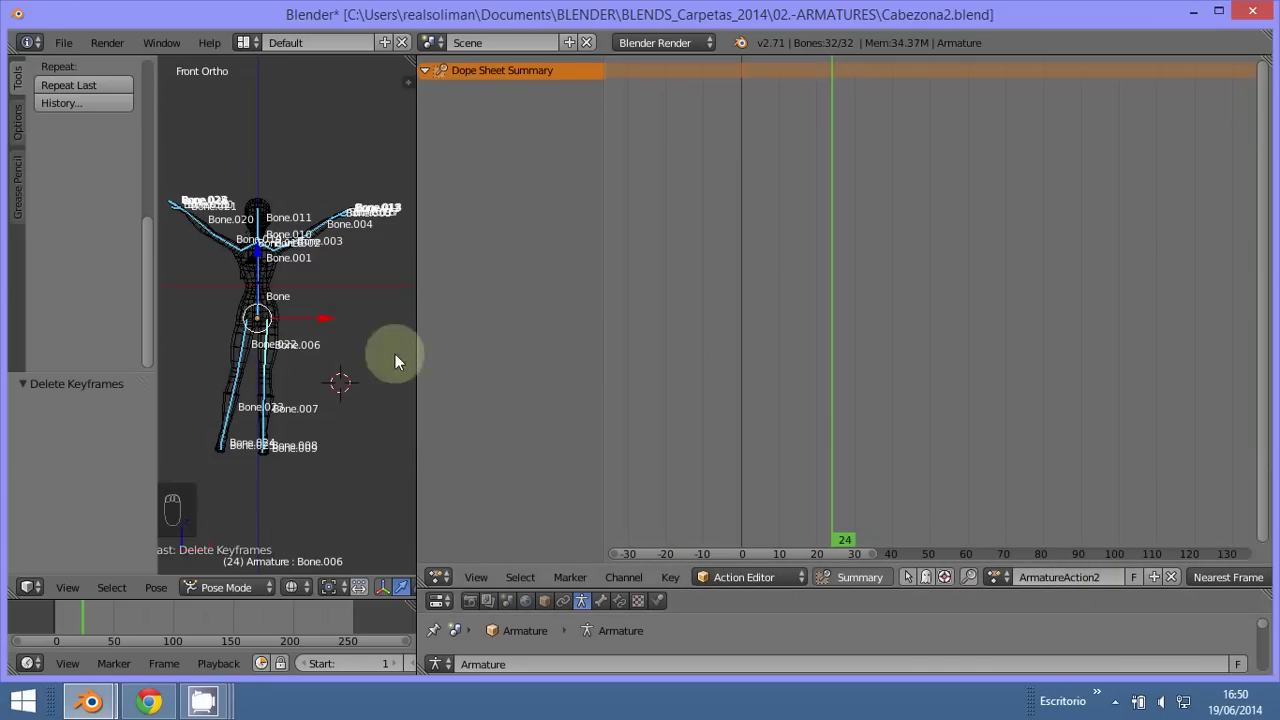
# Step: Test playback, then clear bone rotation and location to return to the rest pose
pyautogui.press('alt+a')
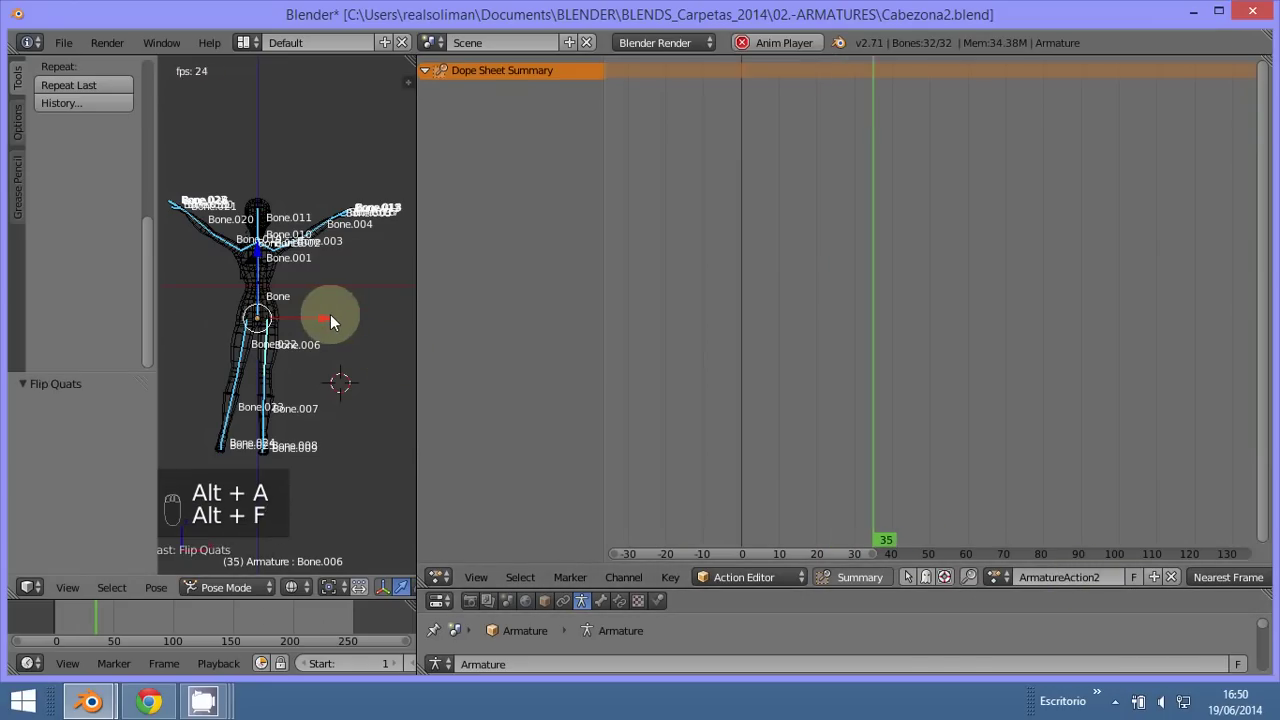
pyautogui.press('alt+f')
pyautogui.press('Escape')
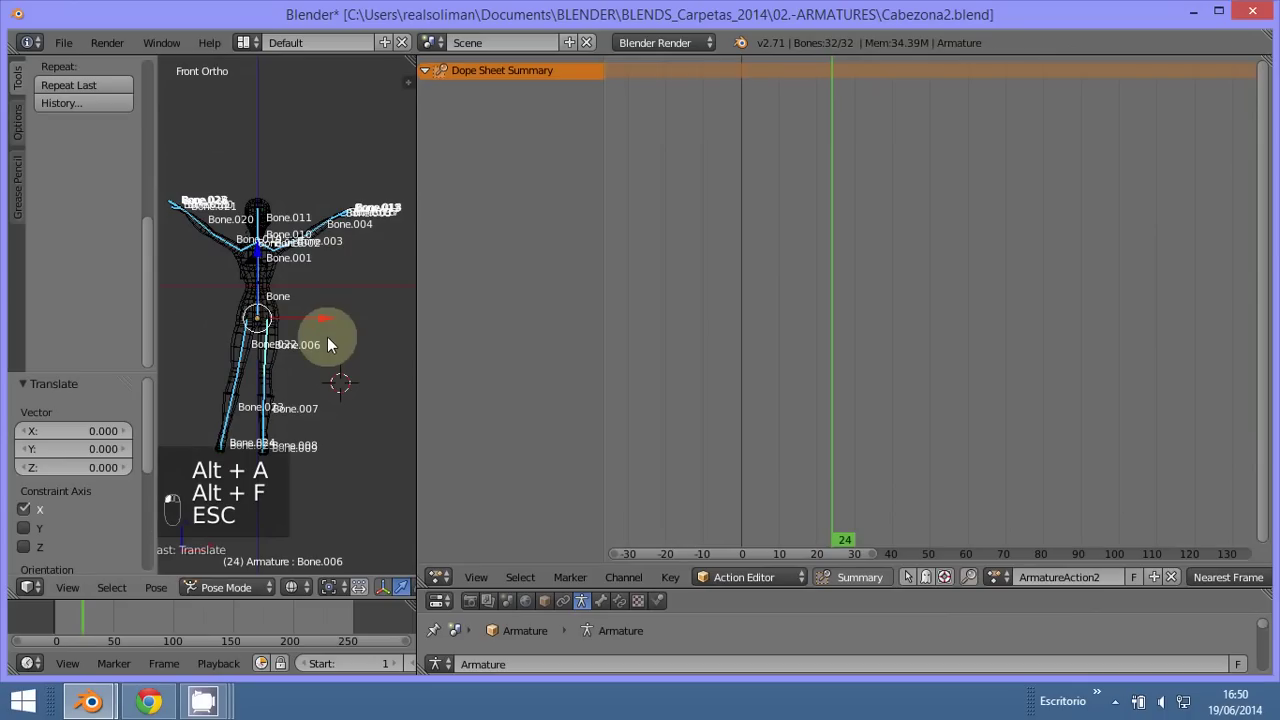
pyautogui.press('alt+r')
pyautogui.press('alt+g')
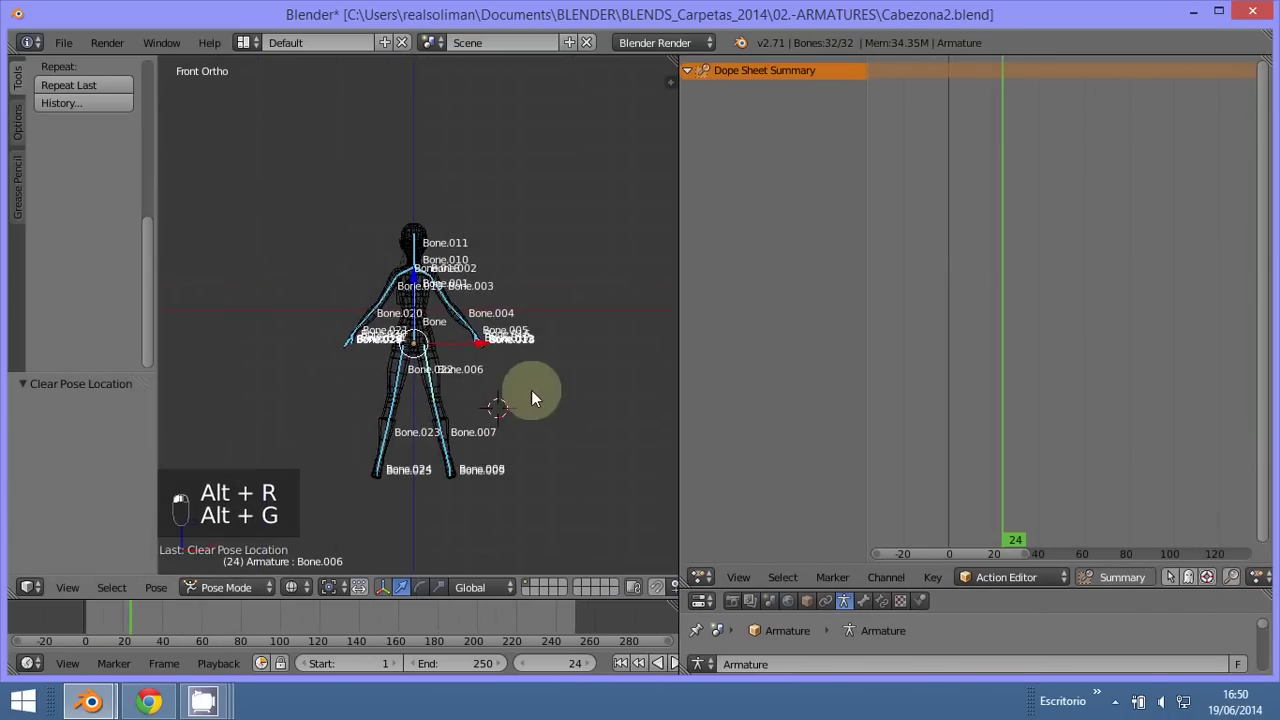
# Step: In Right Ortho view, keyframe head bone Bone.011 upright with LocRot at frame 24
pyautogui.press('KP_3')
pyautogui.moveTo(516, 350); pyautogui.dragTo(528, 394)
pyautogui.press('r')
pyautogui.press('i')
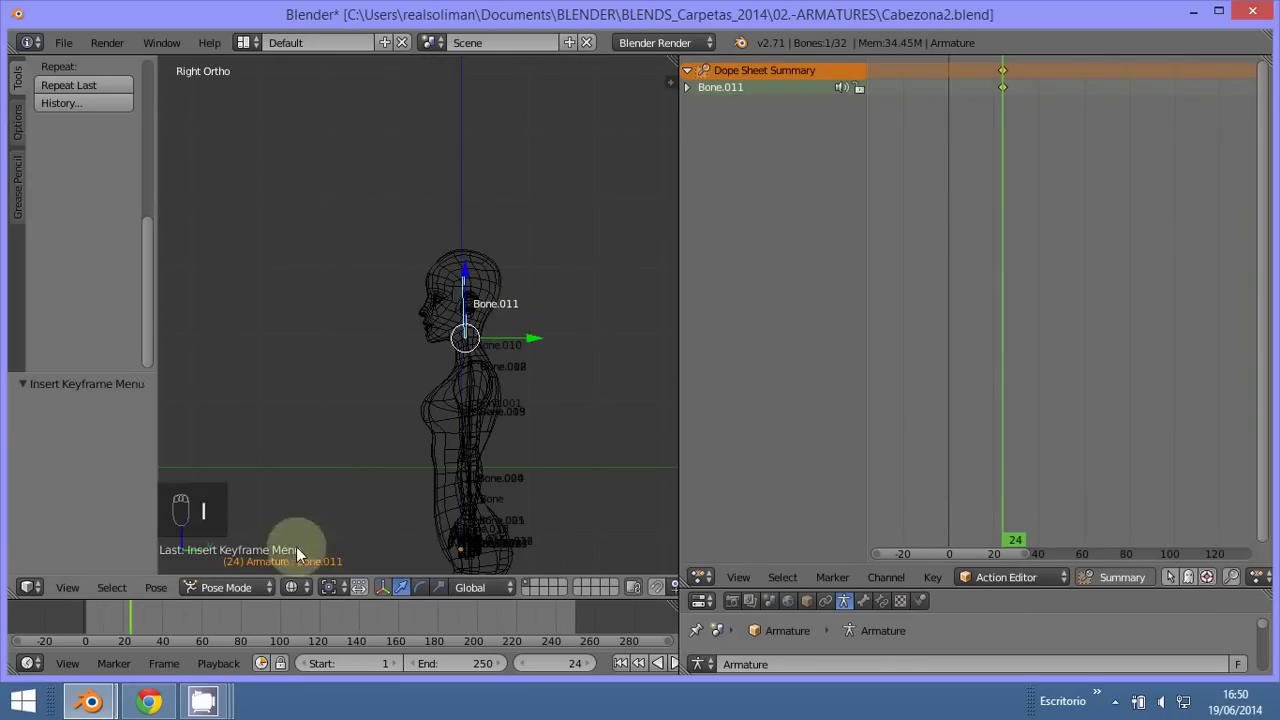
# Step: At frame 36 rotate the head forward -50° into a nod and keyframe LocRot
pyautogui.moveTo(114, 630); pyautogui.dragTo(482, 333)
pyautogui.press('r')
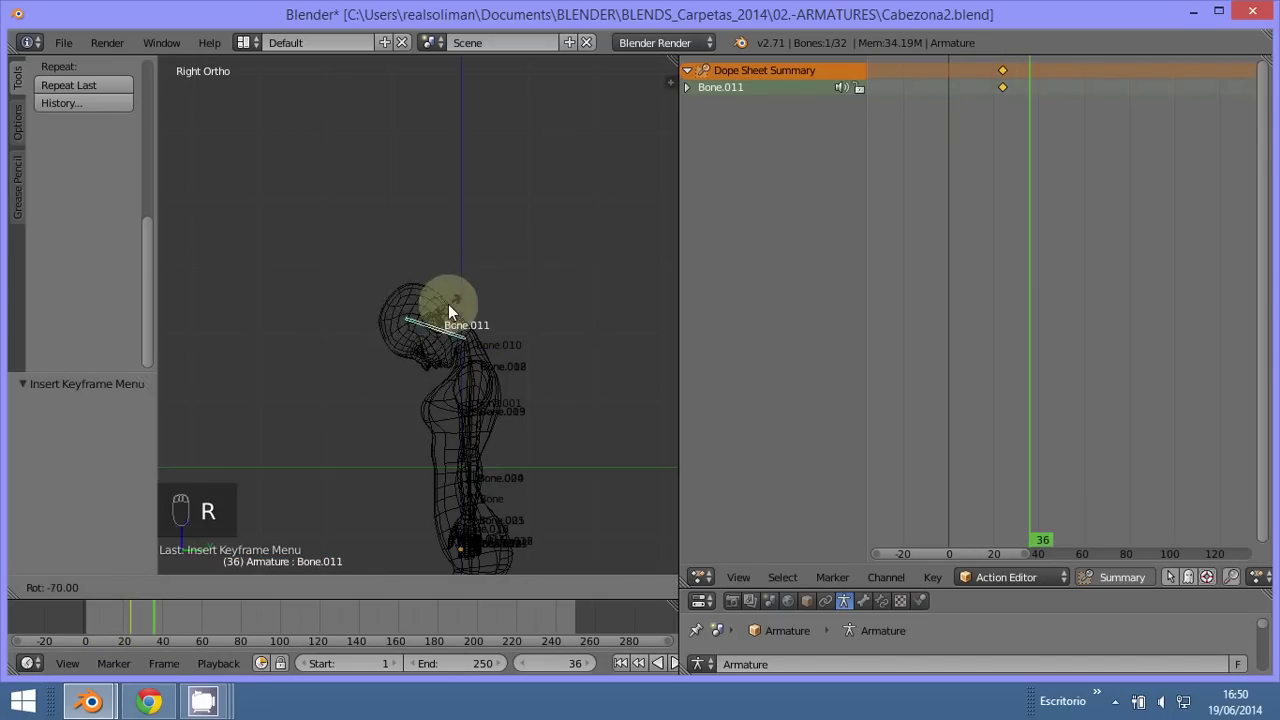
pyautogui.press('i')
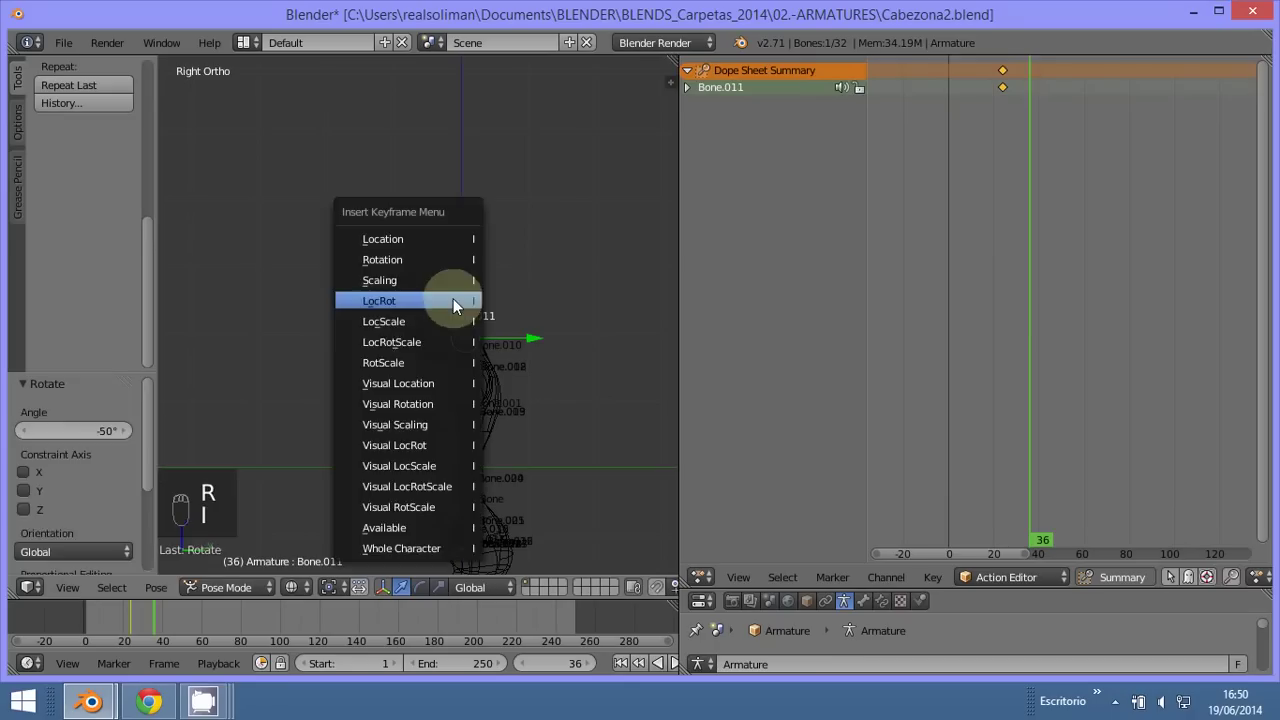
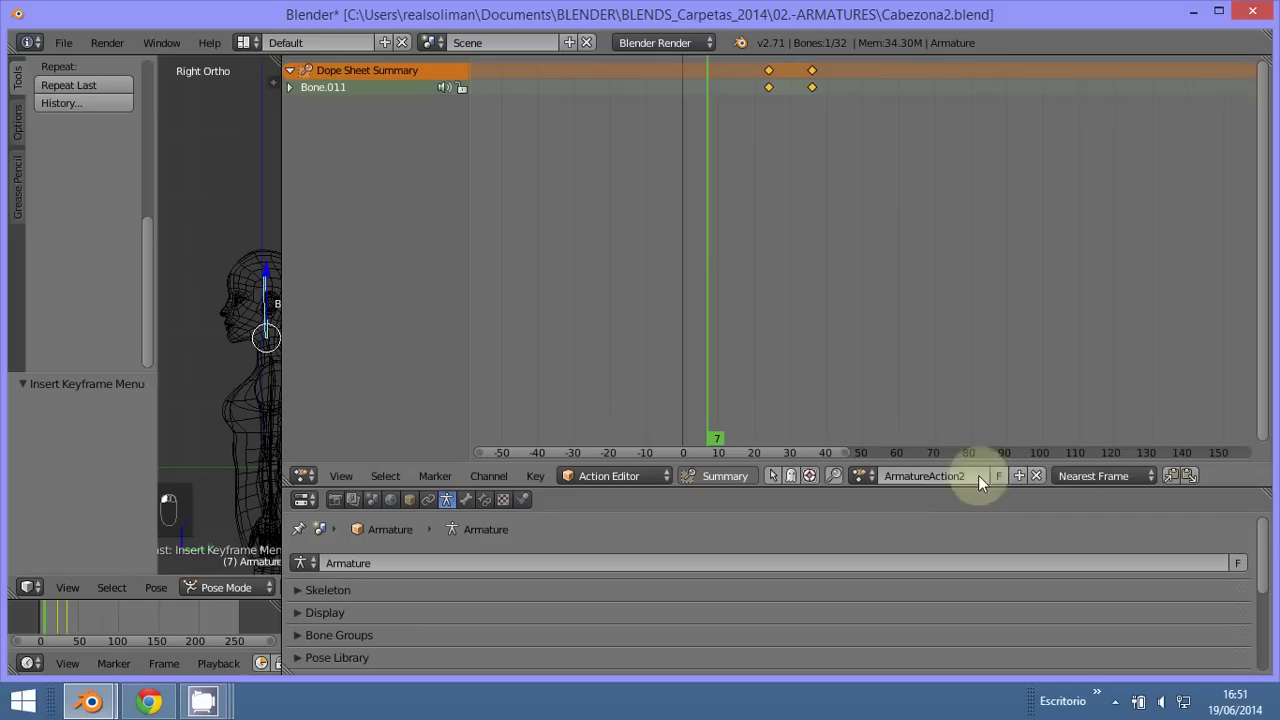
# Step: Return to Front Ortho, switch the Dope Sheet to the NLA Editor with solid textured shading
pyautogui.press('t')
pyautogui.click(200, 348)
pyautogui.press('KP_1')
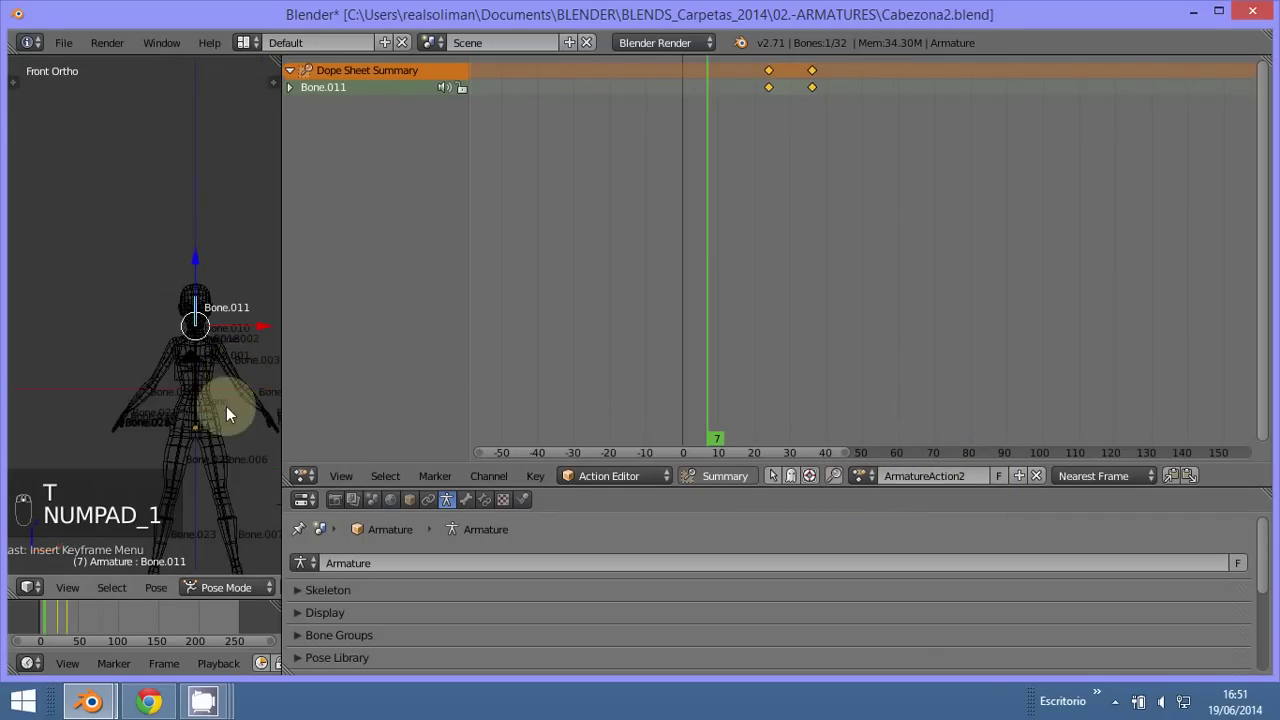
# Step: Add ArmatureAction1 as a strip after ArmatureAction2 and position the strips back-to-back from frame 0
pyautogui.press('a')
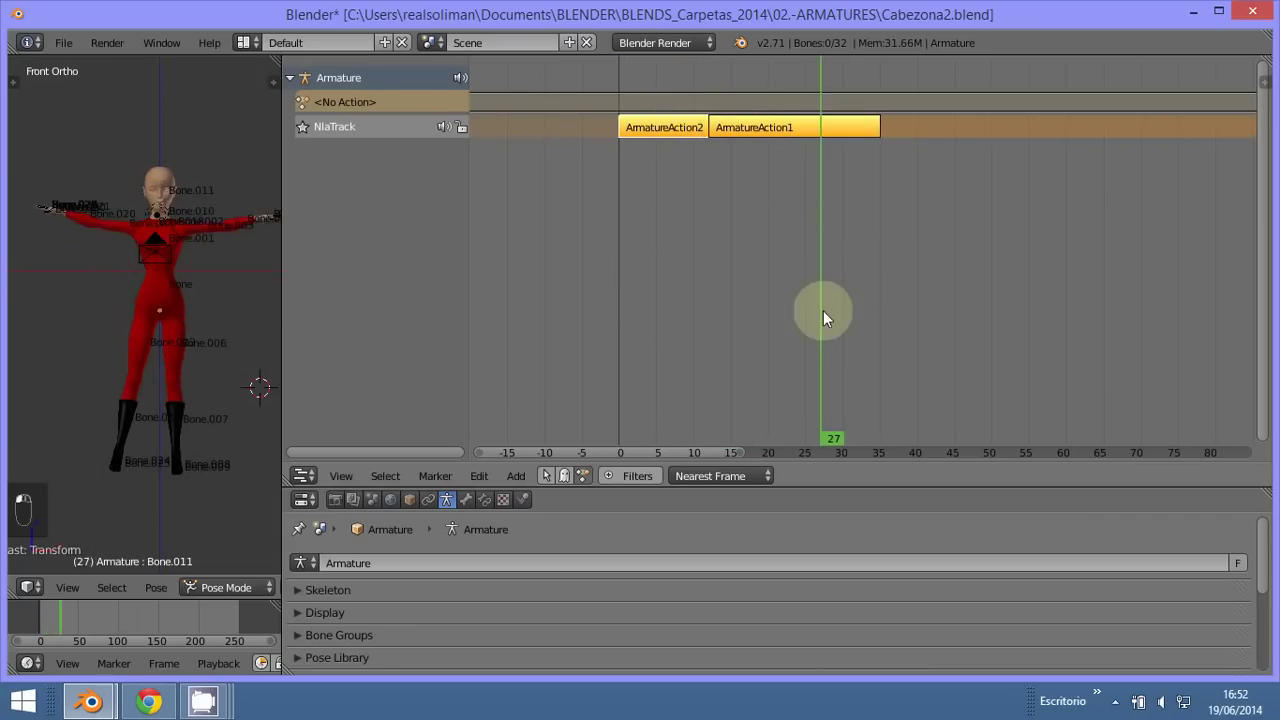
pyautogui.rightClick(688, 138)
pyautogui.press('g')
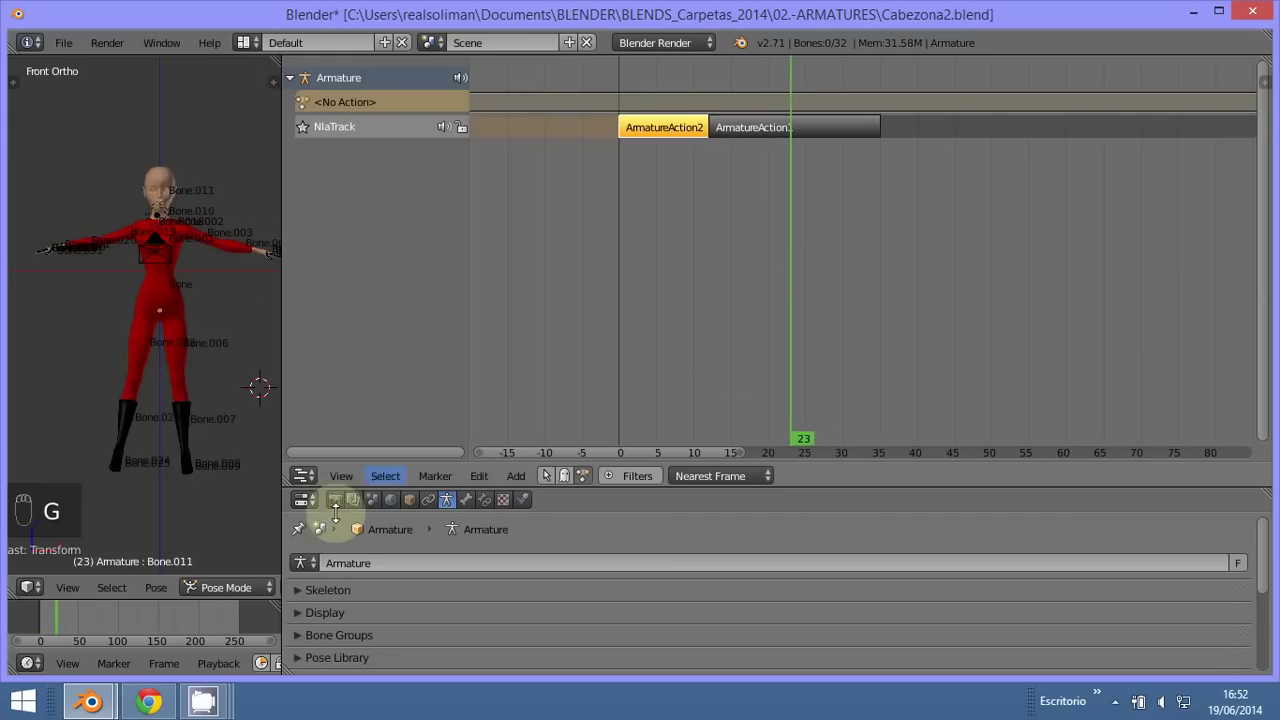